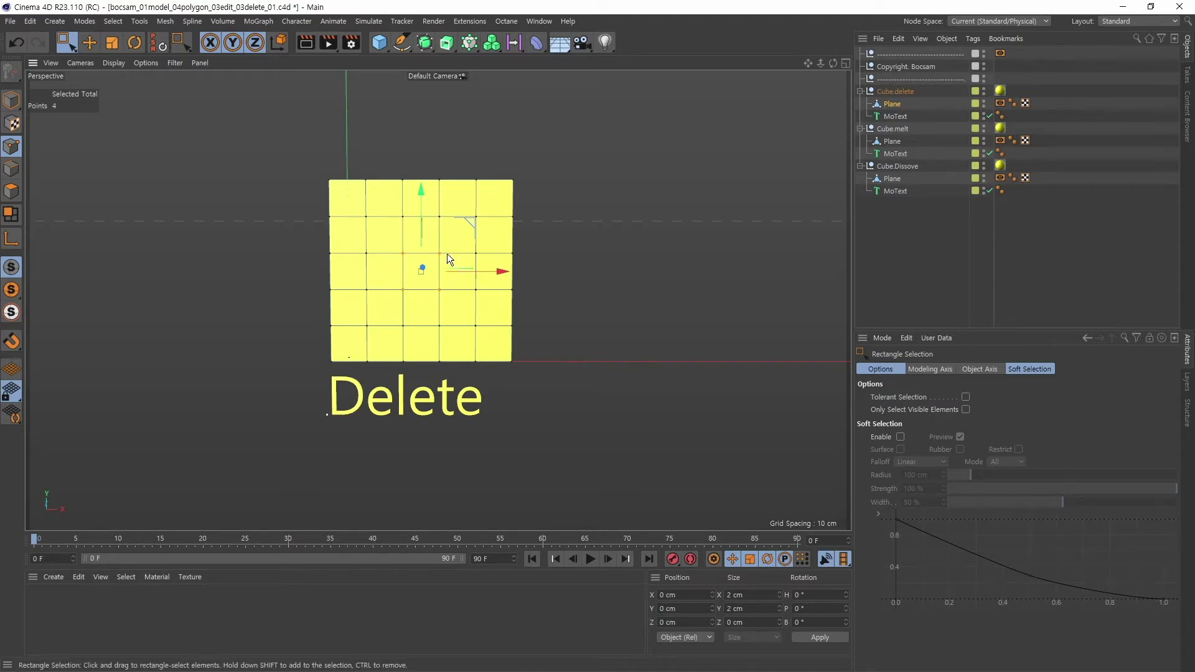
Step: Try deleting selected points to open a hole, undo it, then select a row of edges
{"action": "key", "text": "Delete"}
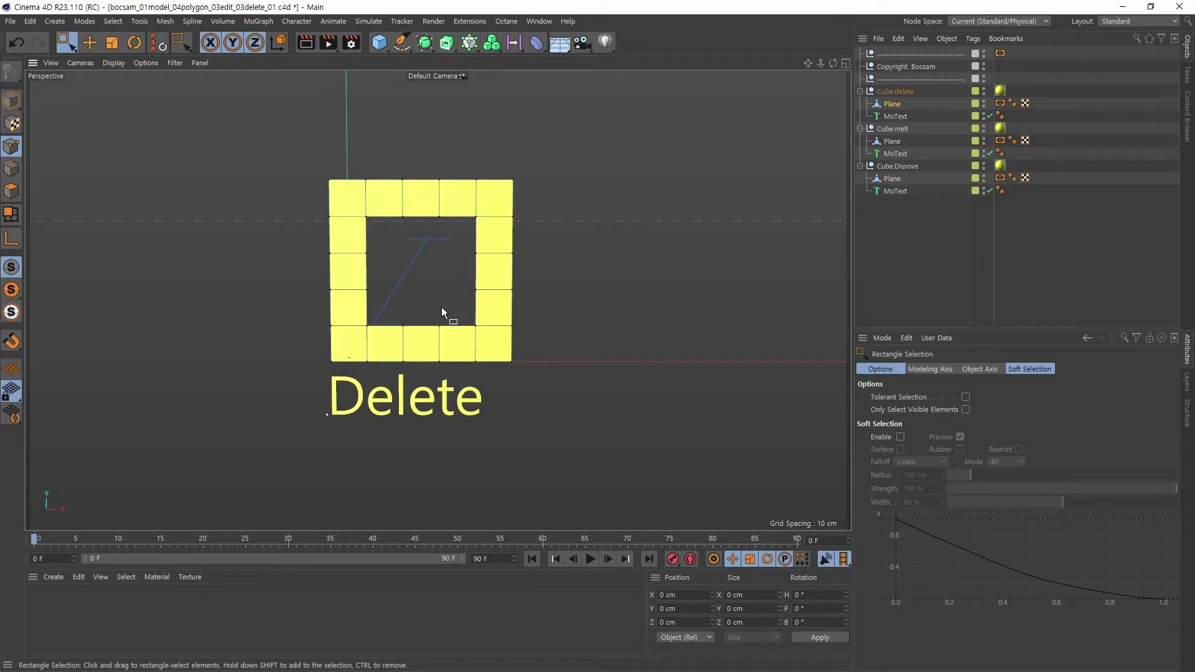
{"action": "key", "text": "ctrl+z"}
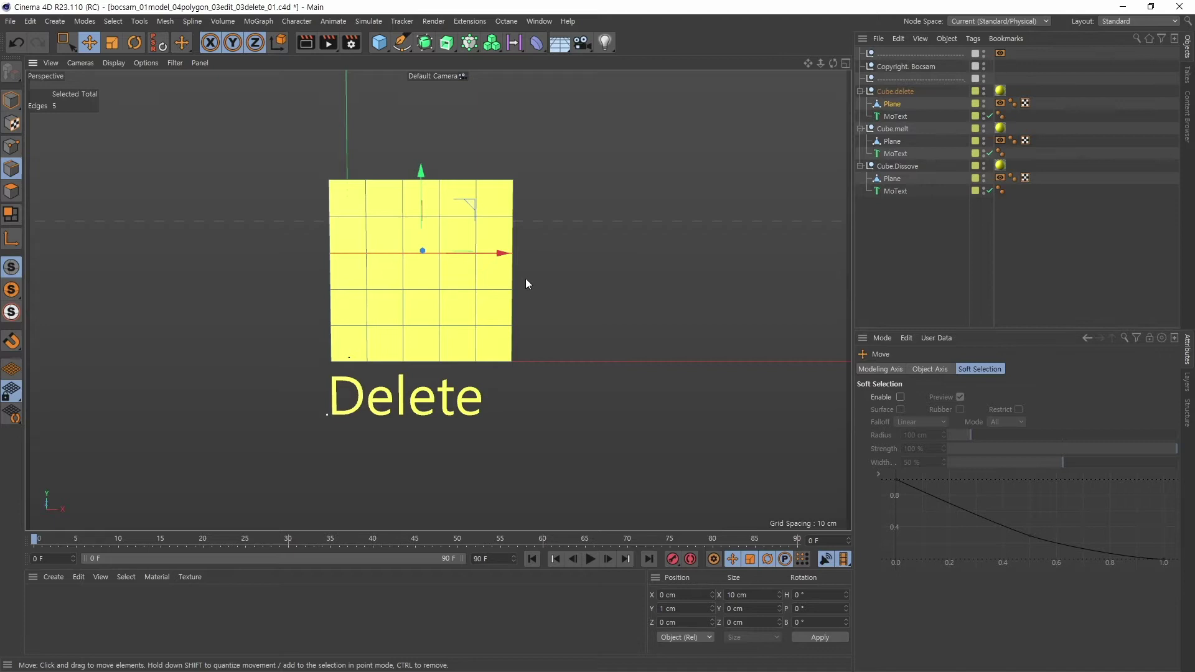
{"action": "left_click", "coordinate": [578, 287]}
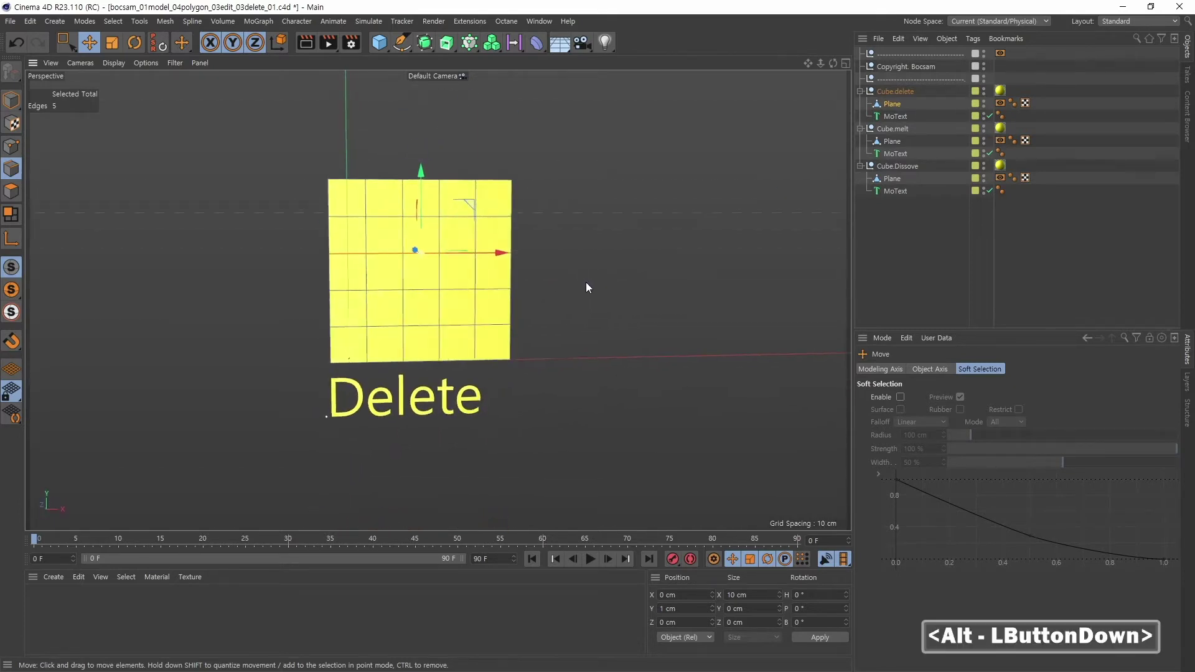
{"action": "right_click", "coordinate": [493, 254]}
{"action": "middle_click", "coordinate": [562, 259]}
{"action": "left_click", "coordinate": [639, 301]}
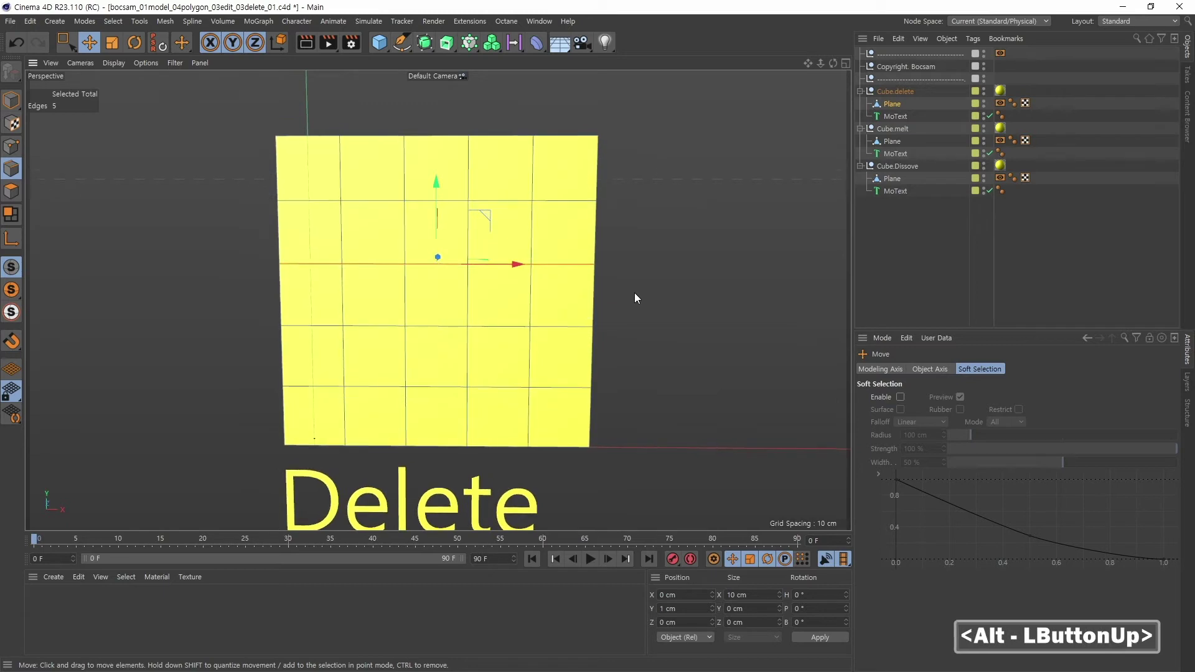
Step: Delete the edge row, undo, then delete four squares including the top-right and bottom-left corners
{"action": "key", "text": "Insert"}
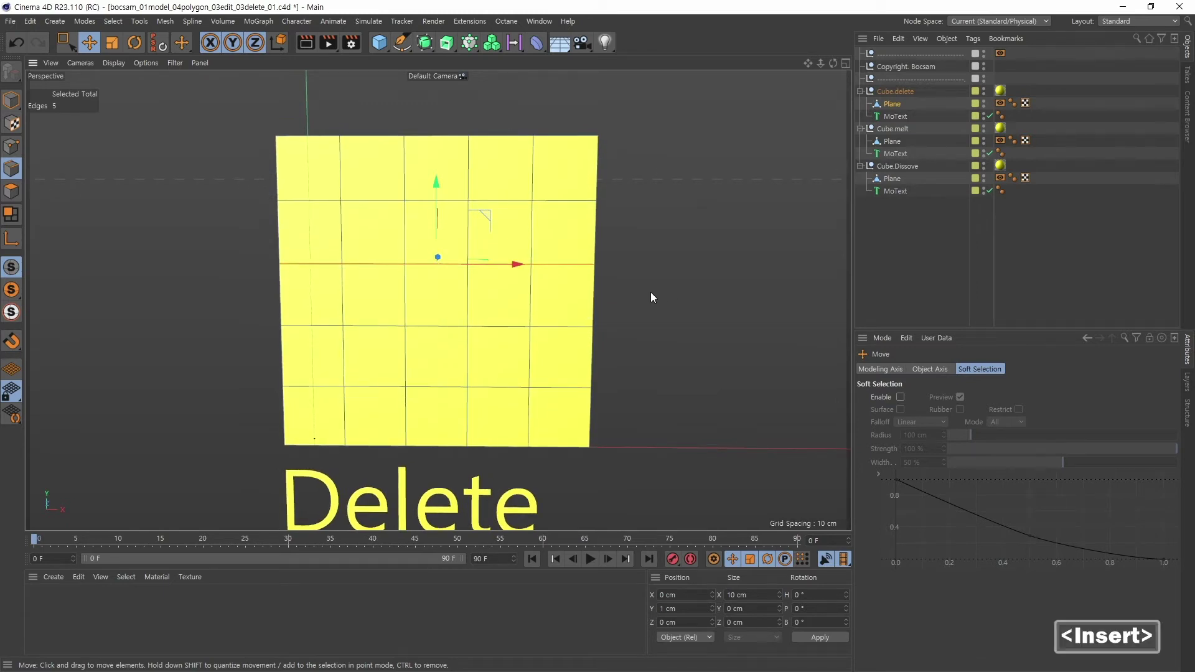
{"action": "key", "text": "Delete"}
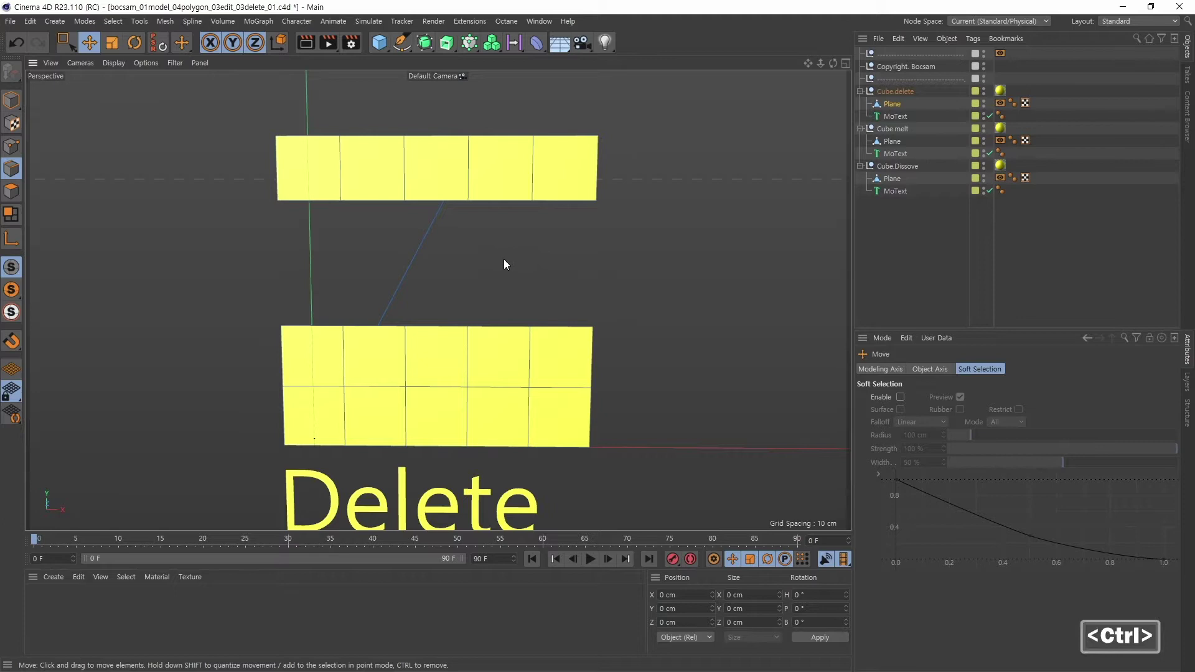
{"action": "key", "text": "ctrl+z"}
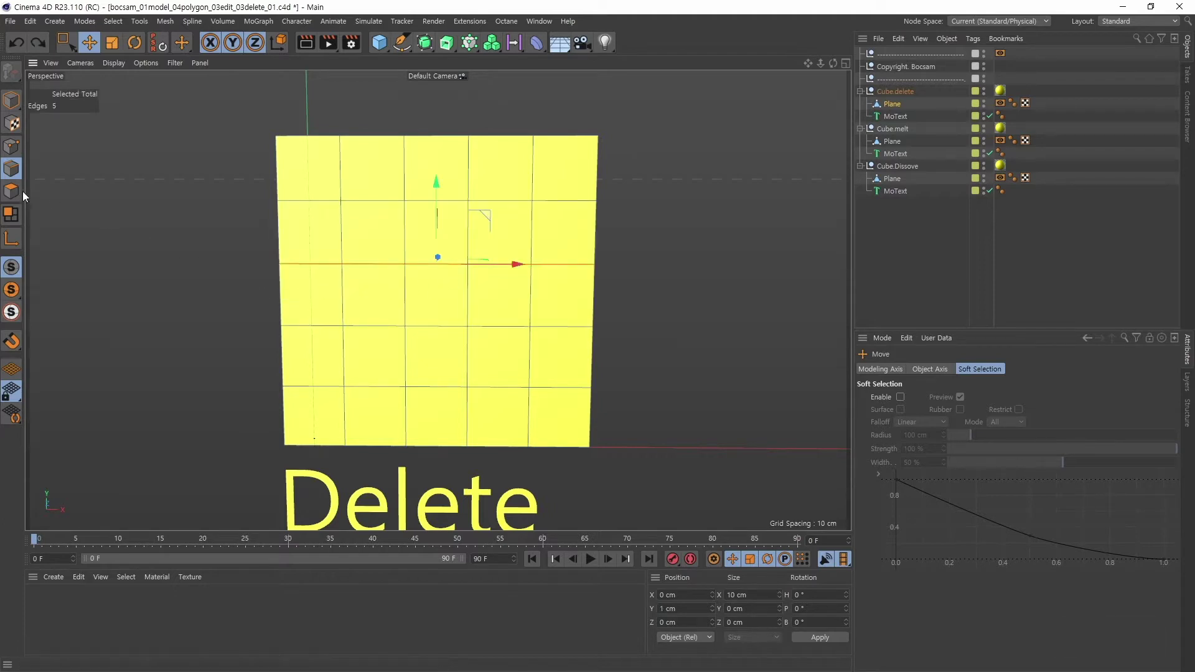
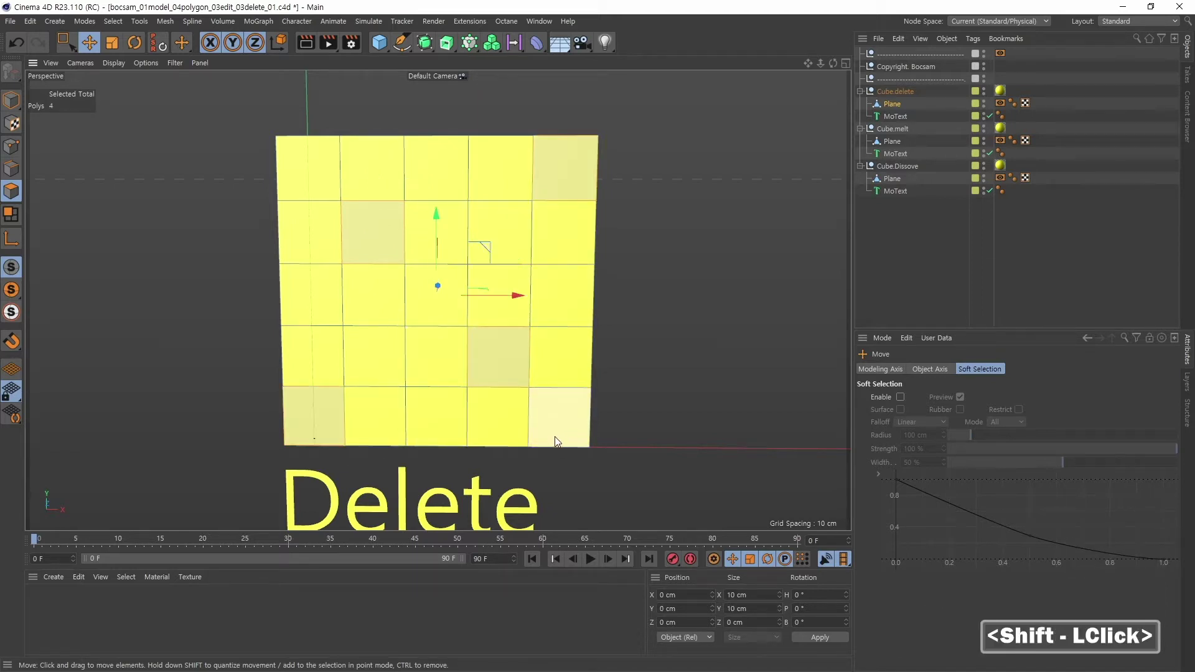
{"action": "key", "text": "Delete"}
{"action": "left_click", "coordinate": [652, 402]}
{"action": "left_click", "coordinate": [677, 394]}
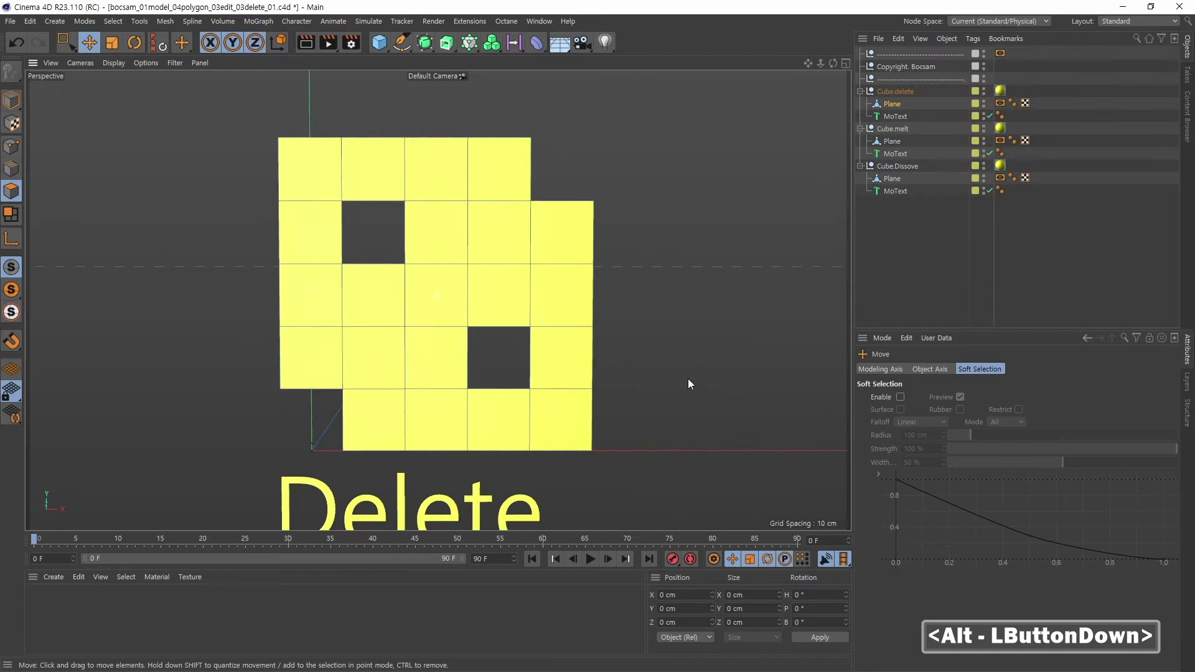
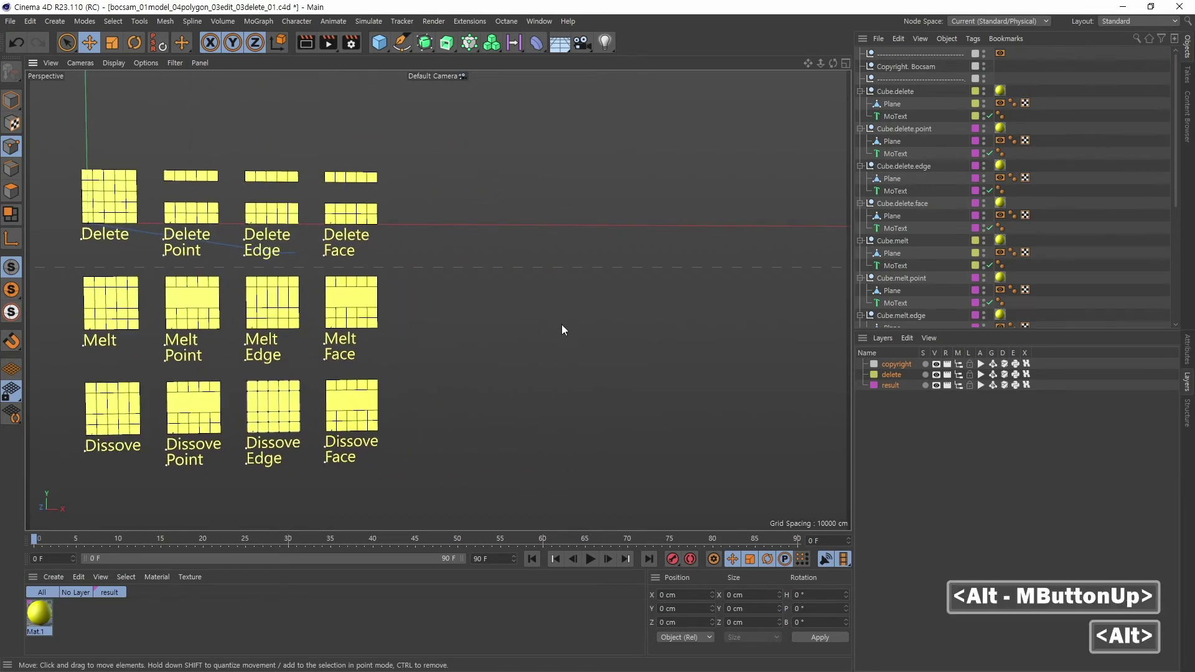
Step: Adjust the viewport on the scene of labeled comparison planes
{"action": "middle_click", "coordinate": [496, 326]}
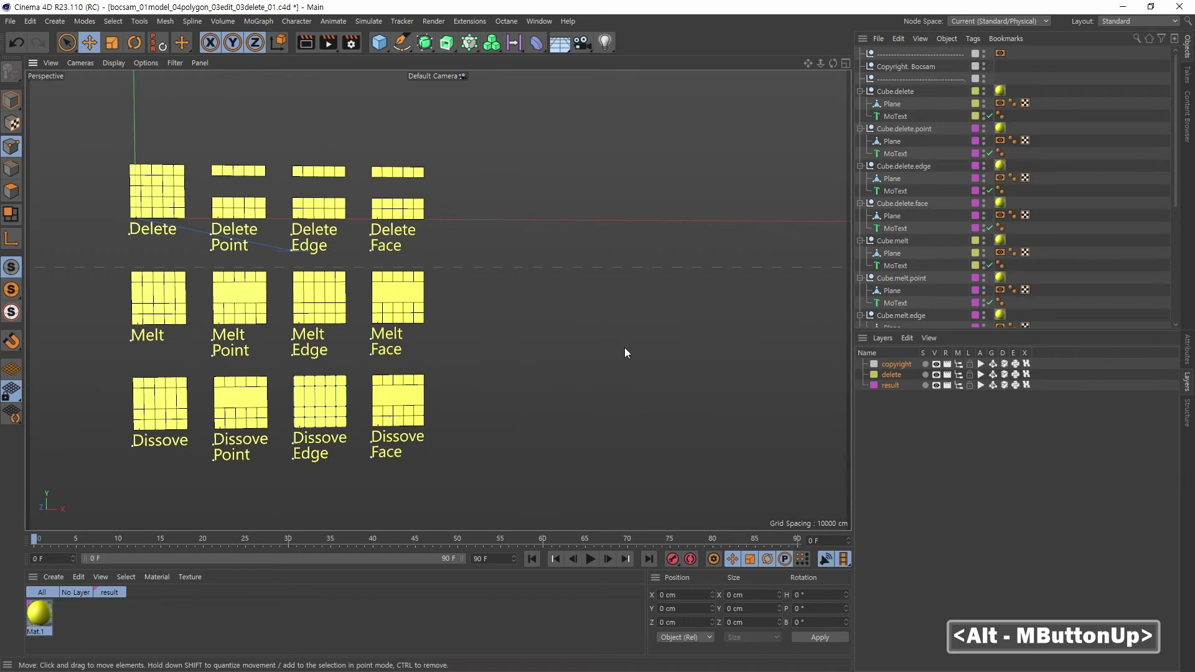
Step: Start a new scene with a 400 cm plane oriented +Z and view it straight on
{"action": "key", "text": "ctrl+n"}
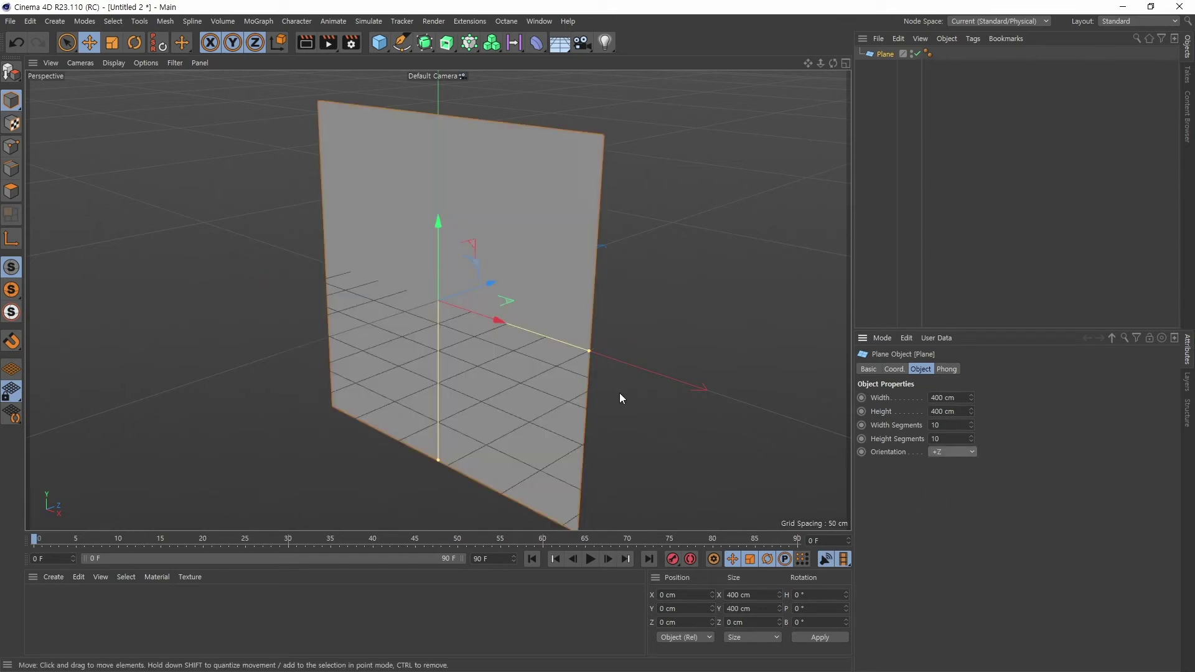
{"action": "middle_click", "coordinate": [480, 395]}
{"action": "left_click", "coordinate": [502, 407]}
{"action": "double_click", "coordinate": [507, 406]}
{"action": "left_click", "coordinate": [470, 401]}
{"action": "right_click", "coordinate": [630, 373]}
{"action": "middle_click", "coordinate": [566, 400]}
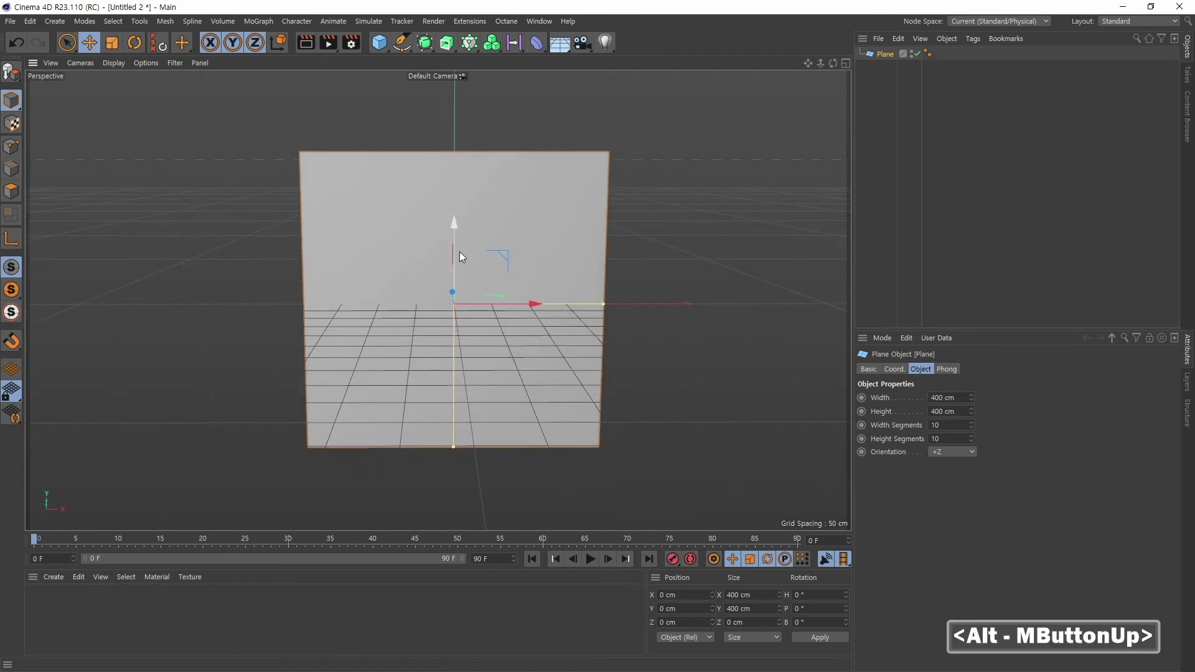
Step: Raise the plane 200 cm in Y so its bottom edge rests on the ground
{"action": "key", "text": "`"}
{"action": "middle_click", "coordinate": [654, 270]}
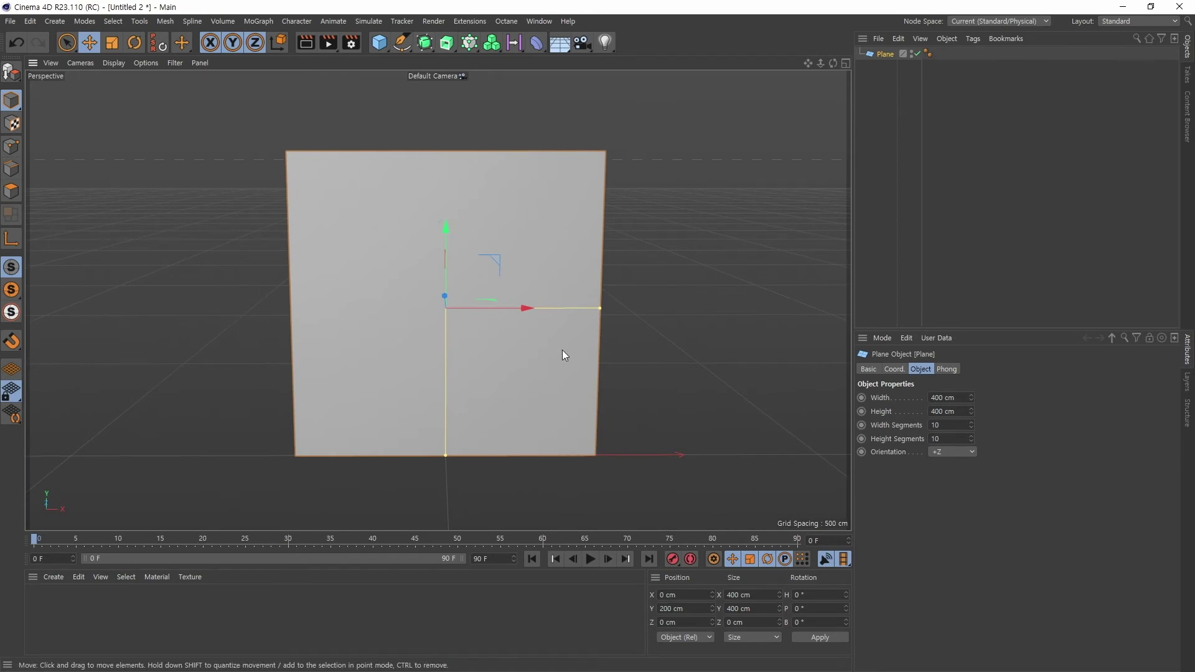
Step: Show the plane with Gouraud Shading (Lines) so its 10 by 10 grid is visible
{"action": "left_click", "coordinate": [209, 343]}
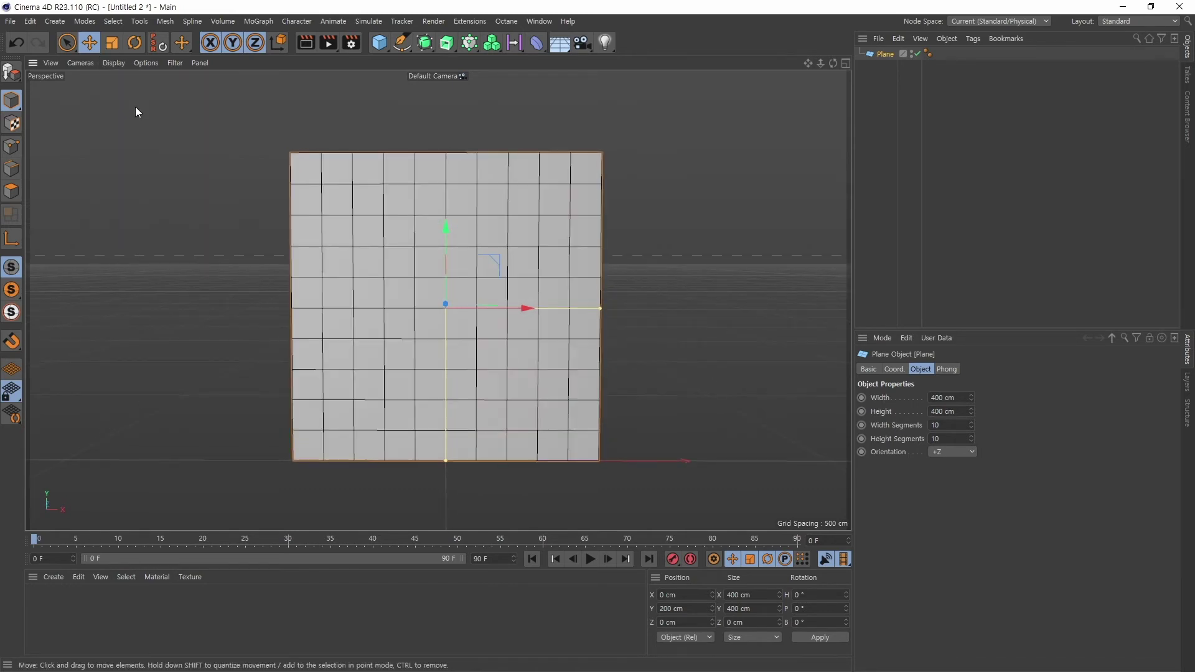
{"action": "left_click", "coordinate": [669, 347]}
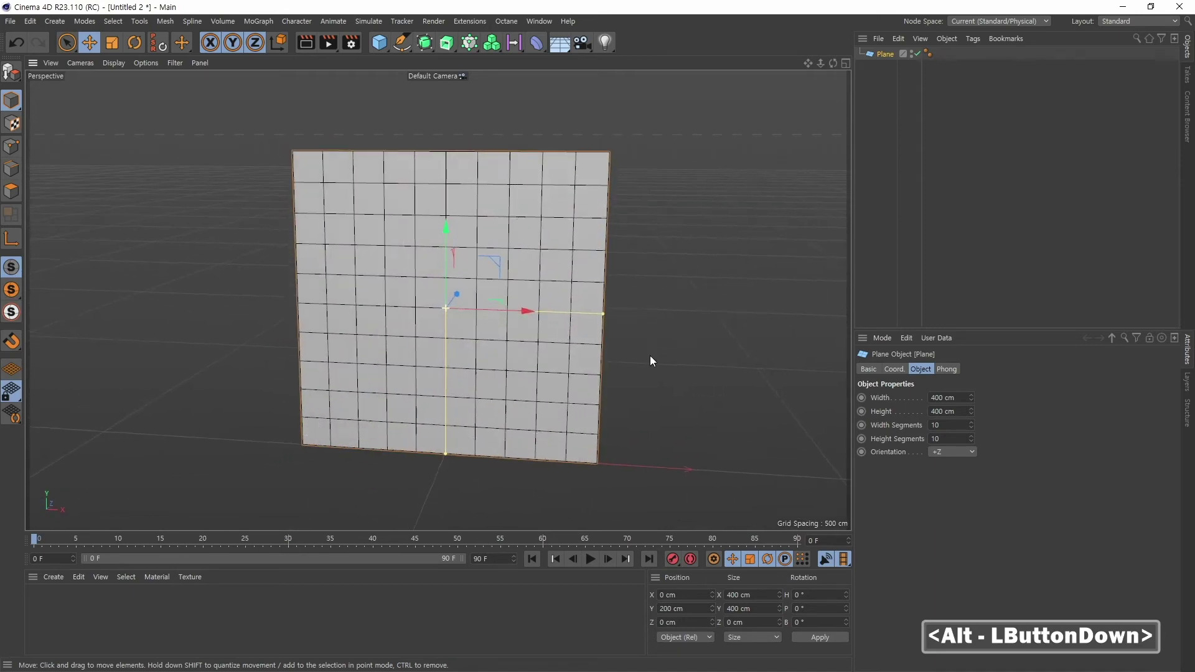
{"action": "middle_click", "coordinate": [663, 349]}
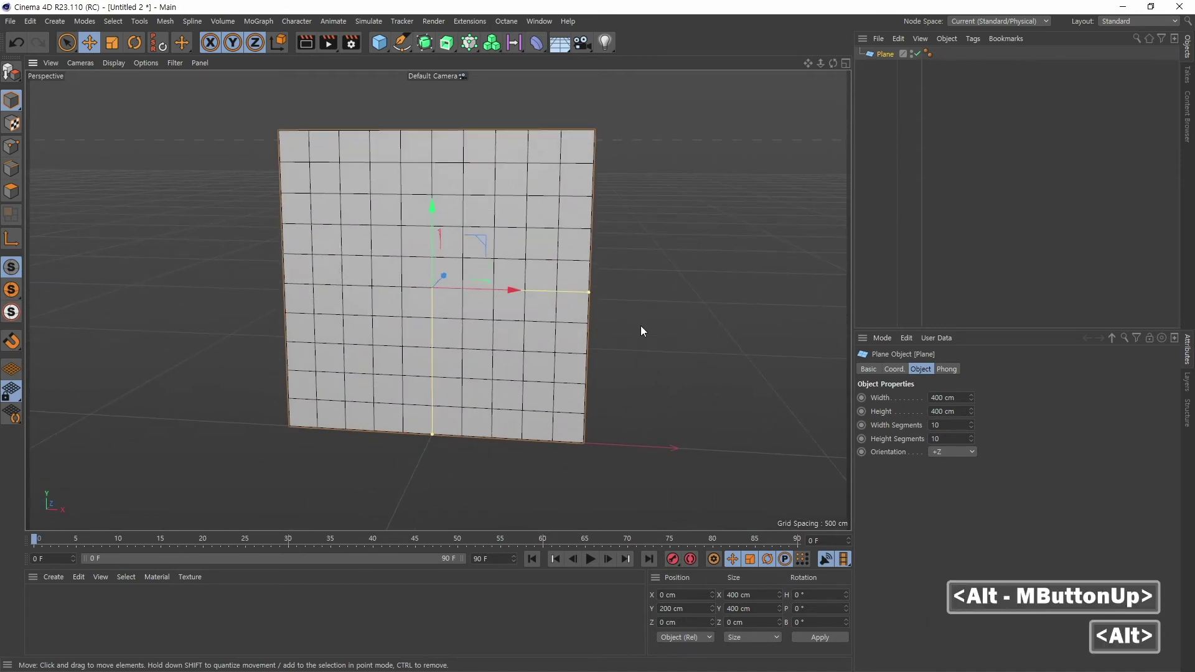
Step: Make the plane editable and select the bottom-centre door polygons, two wide by four high
{"action": "left_click", "coordinate": [644, 330]}
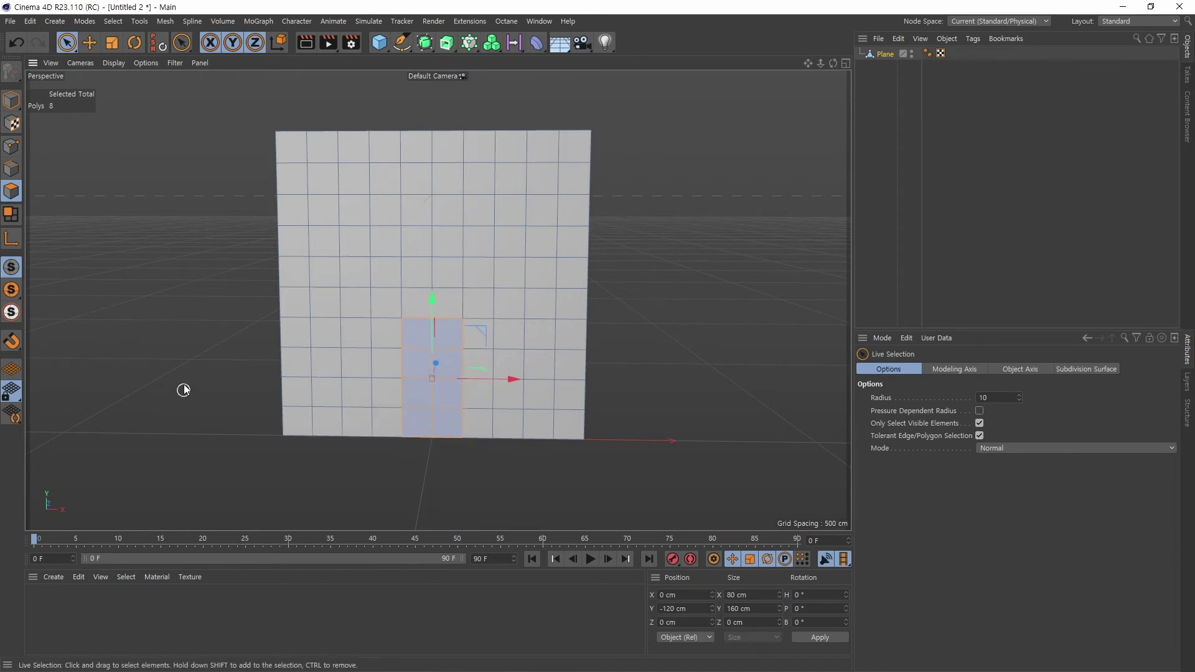
{"action": "left_click", "coordinate": [209, 365]}
{"action": "middle_click", "coordinate": [515, 384]}
{"action": "right_click", "coordinate": [520, 356]}
Step: Frame the plane and begin selecting the first window's polygons
{"action": "middle_click", "coordinate": [546, 343]}
{"action": "right_click", "coordinate": [540, 387]}
{"action": "left_click", "coordinate": [513, 421]}
Step: Cut the door opening, then select and delete three 2-by-3 window openings above it
{"action": "key", "text": "Delete"}
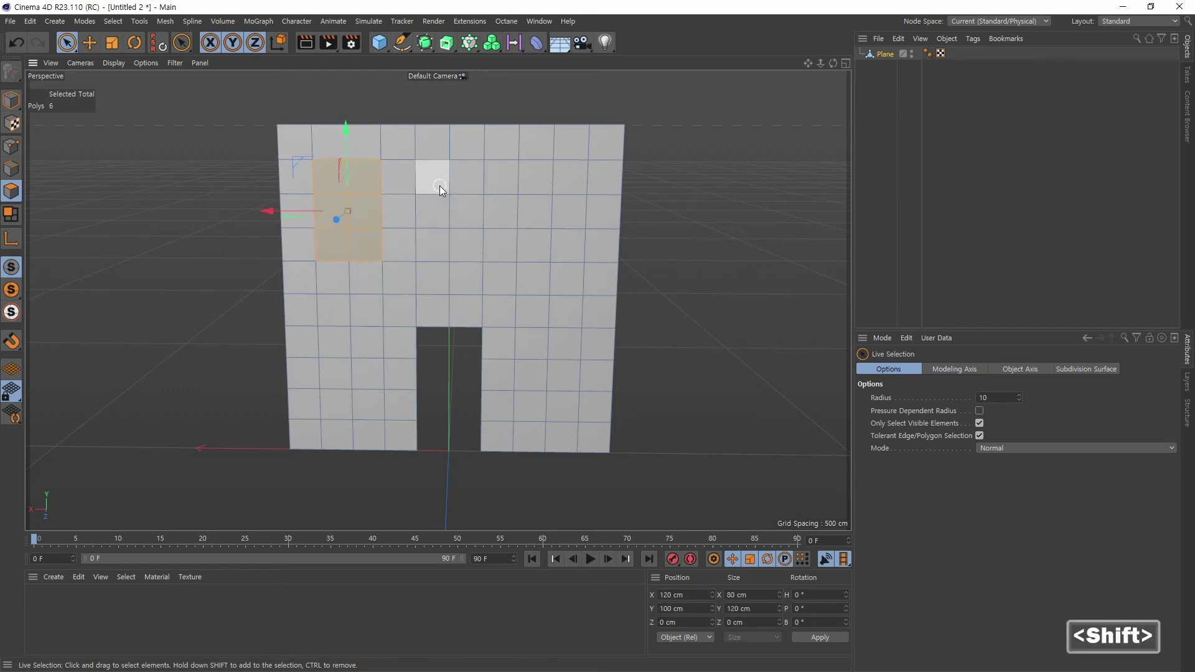
{"action": "left_click", "coordinate": [441, 188]}
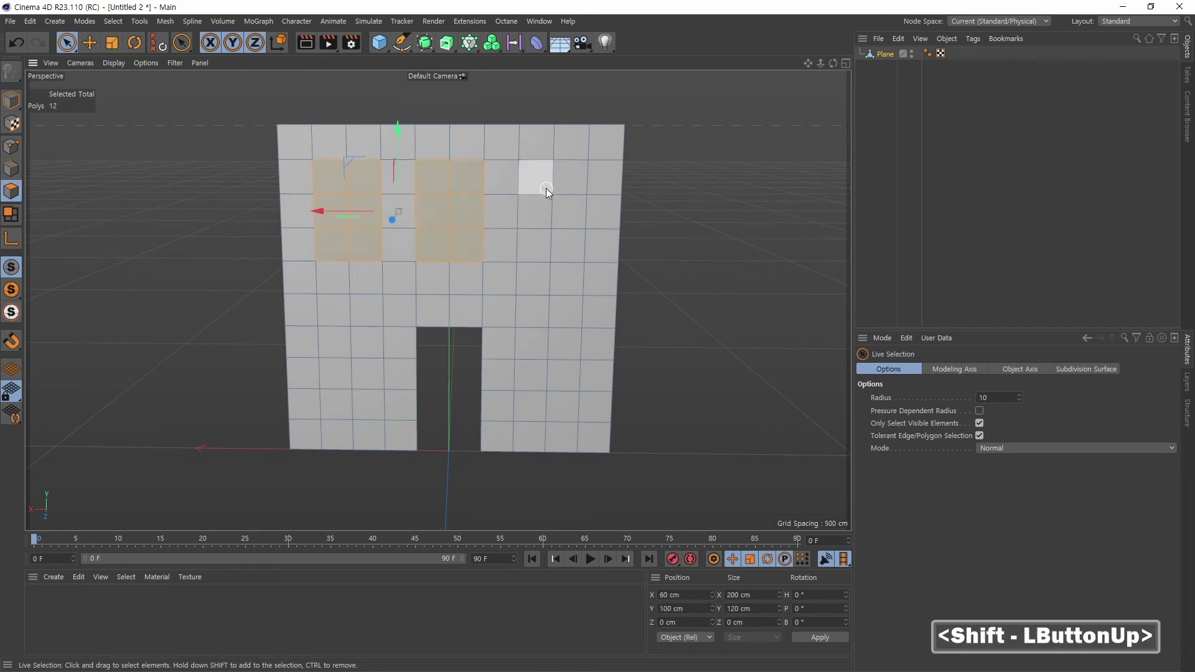
{"action": "left_click", "coordinate": [545, 183]}
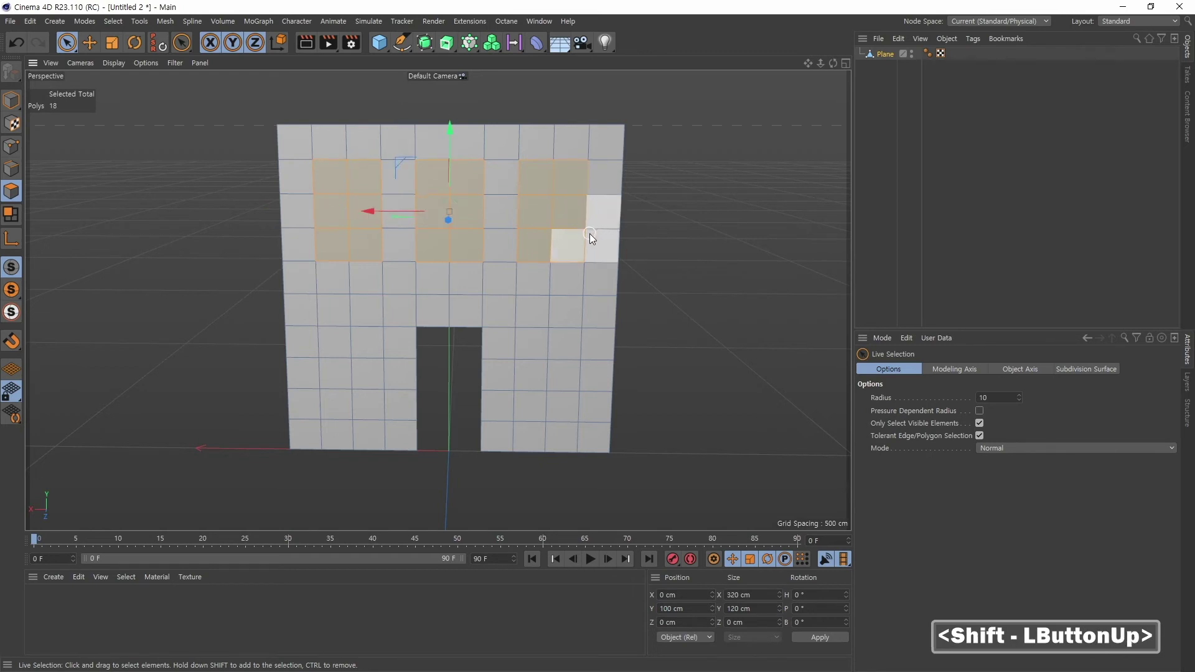
{"action": "key", "text": "Delete"}
{"action": "left_click", "coordinate": [678, 353]}
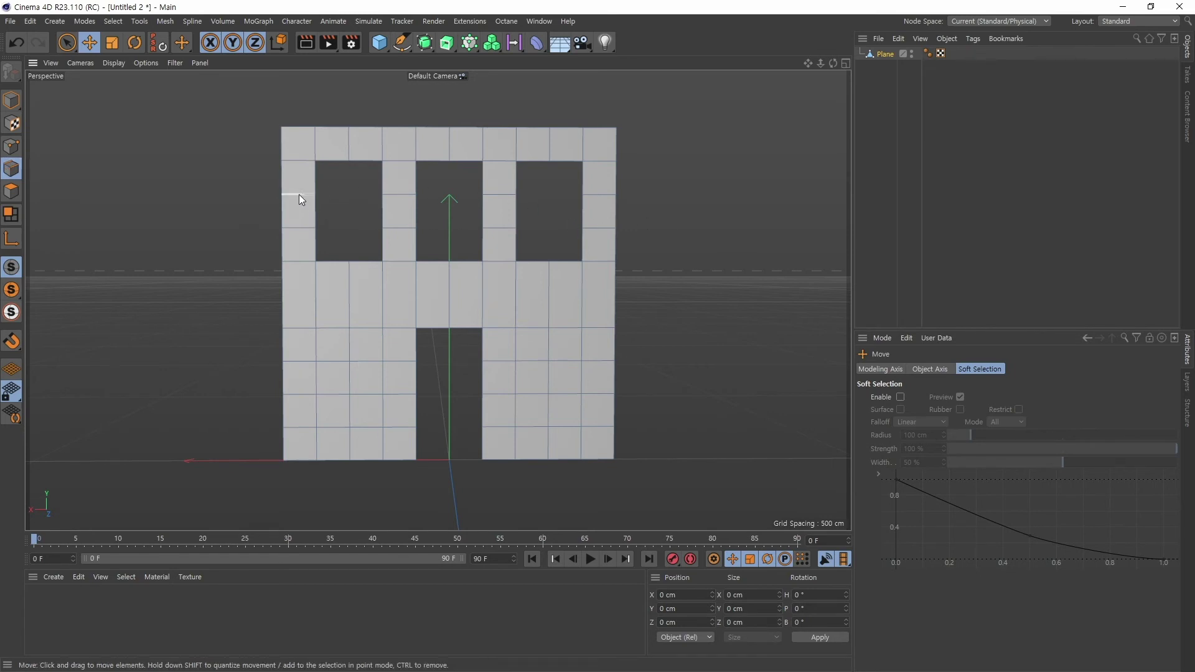
Step: Select the five horizontal edges beside the windows and dissolve them into tall faces
{"action": "left_click", "coordinate": [406, 197]}
{"action": "left_click", "coordinate": [499, 196]}
{"action": "left_click", "coordinate": [606, 199]}
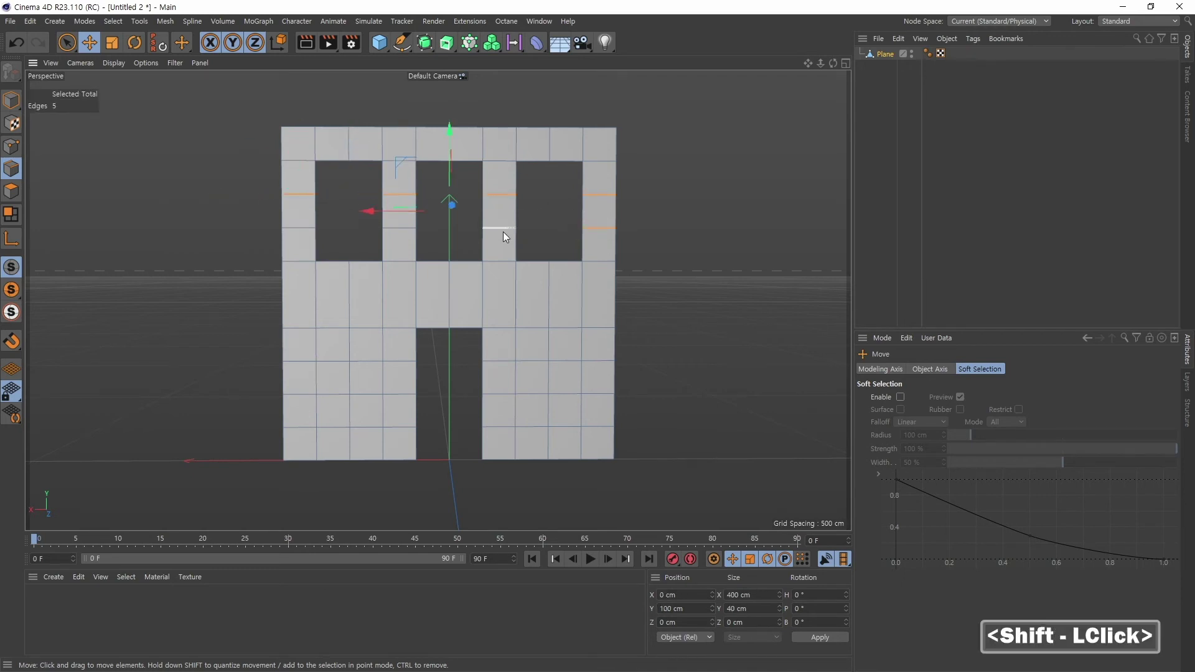
{"action": "left_click", "coordinate": [503, 231]}
{"action": "left_click", "coordinate": [397, 230]}
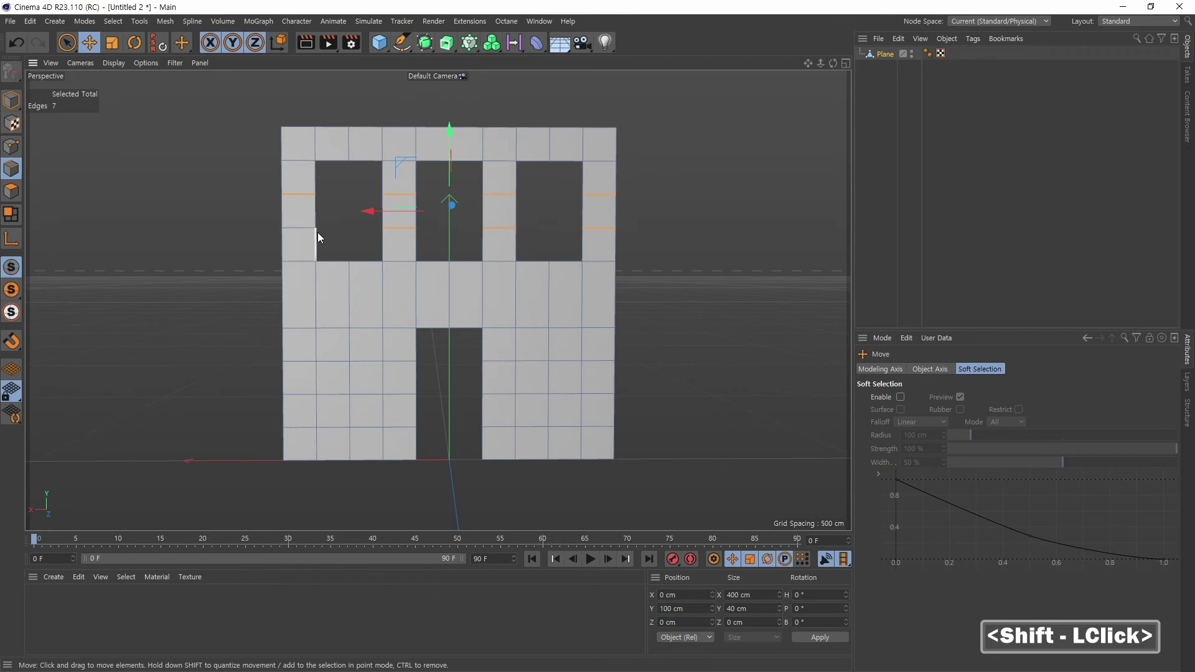
{"action": "left_click", "coordinate": [304, 232]}
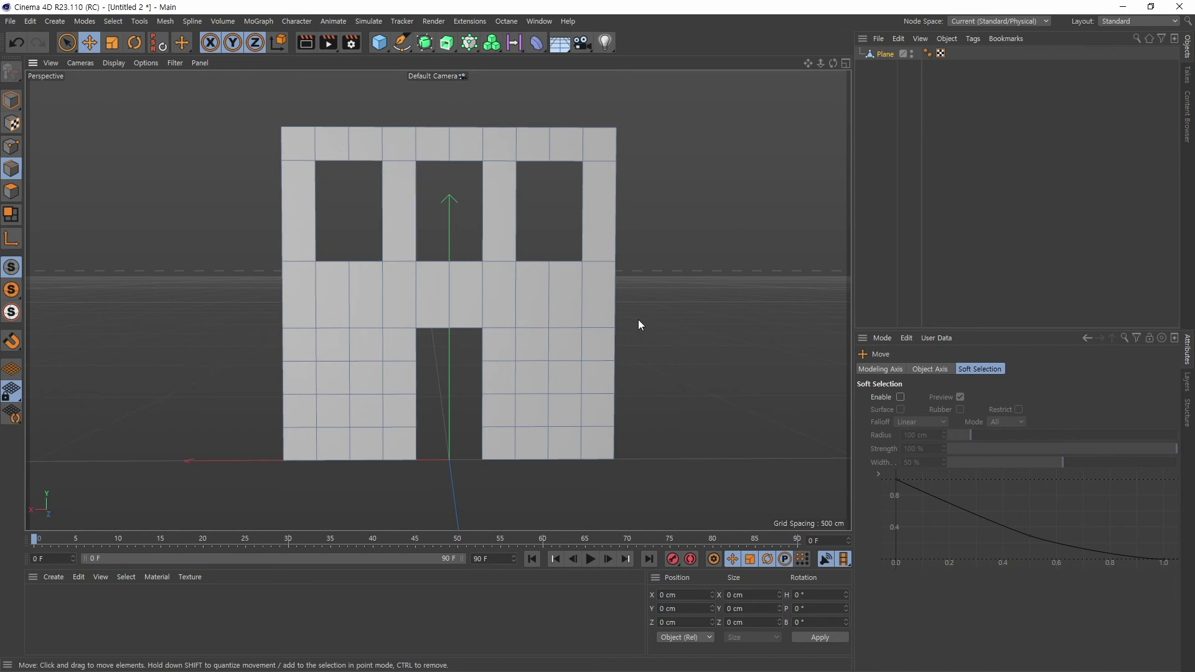
{"action": "left_click", "coordinate": [694, 284]}
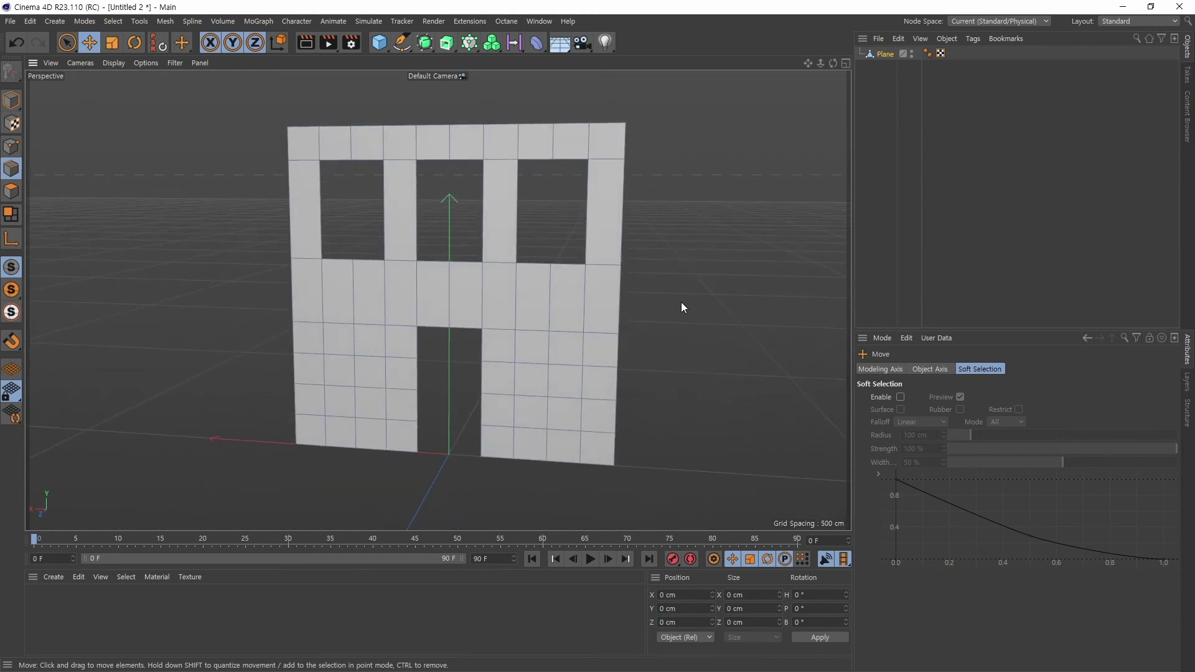
{"action": "middle_click", "coordinate": [673, 271]}
{"action": "right_click", "coordinate": [646, 285]}
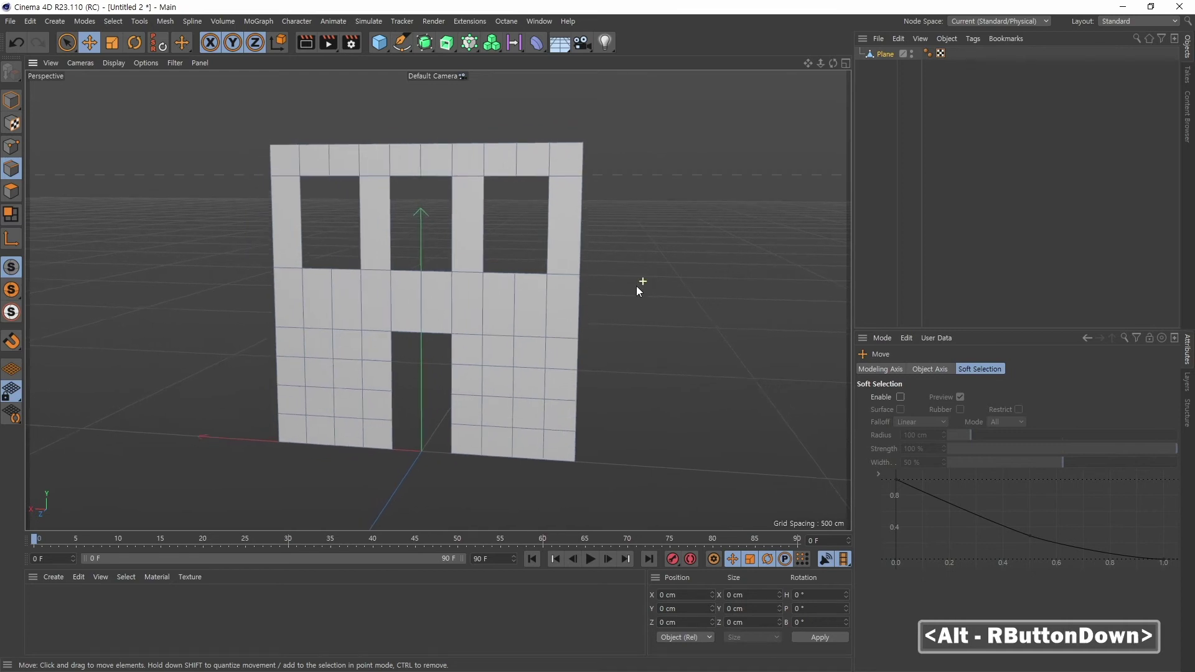
{"action": "middle_click", "coordinate": [626, 292]}
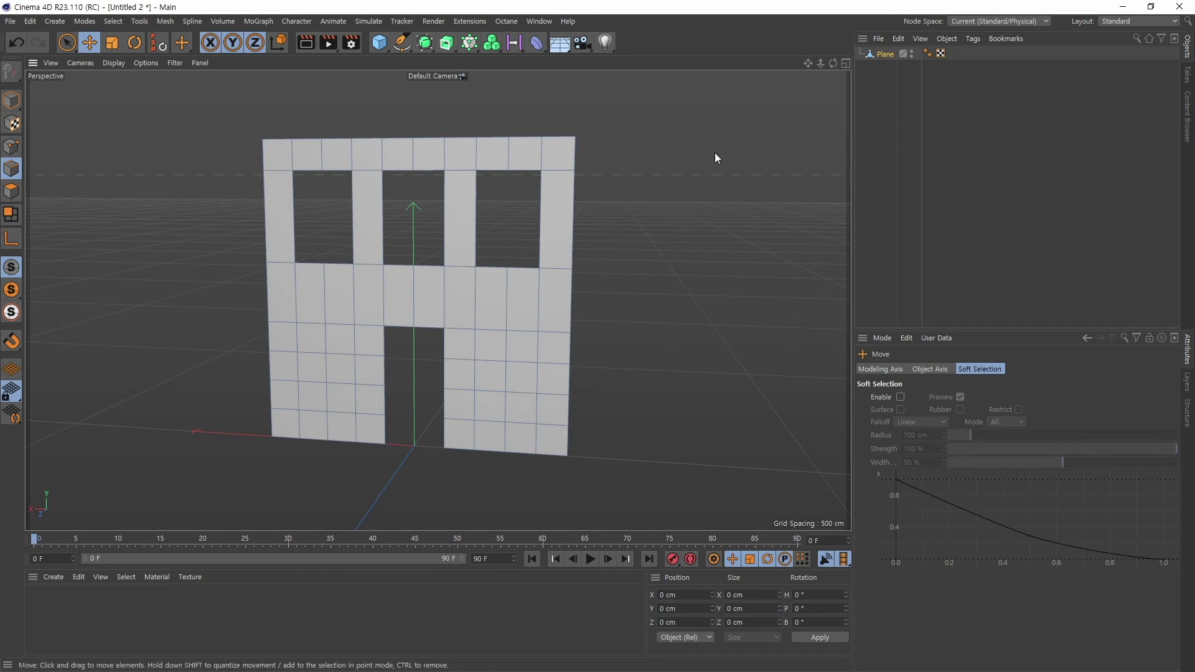
Step: Extrude the wall polygons about 25.7 cm with Create Caps enabled
{"action": "left_click", "coordinate": [667, 319]}
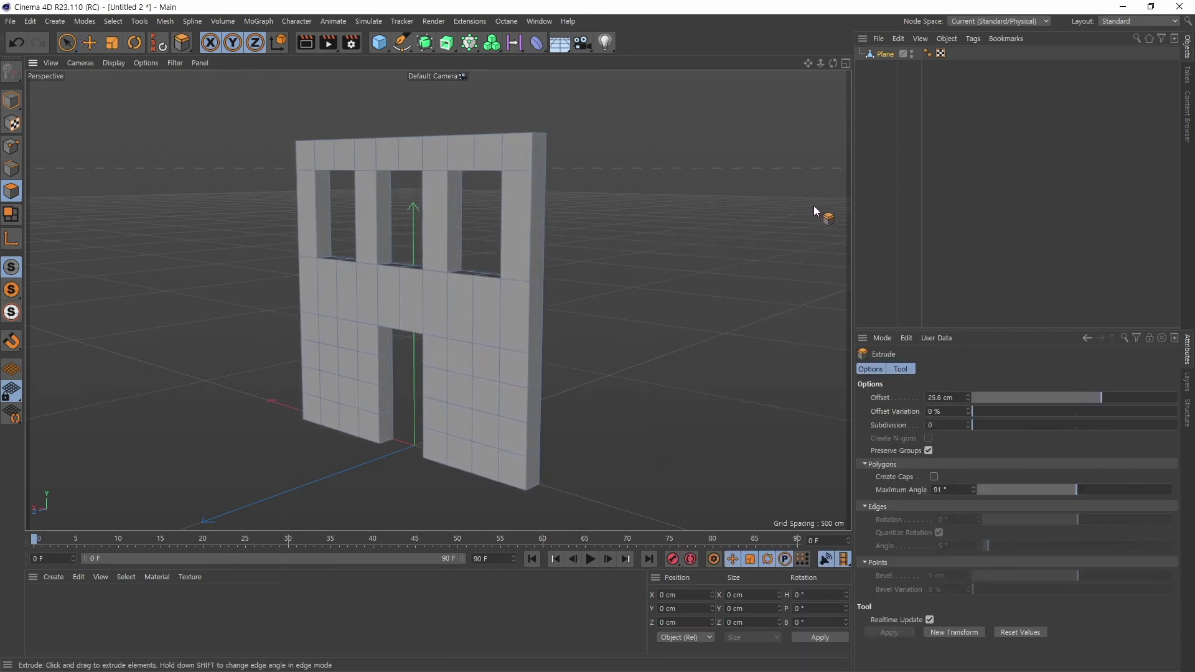
{"action": "left_click", "coordinate": [658, 277]}
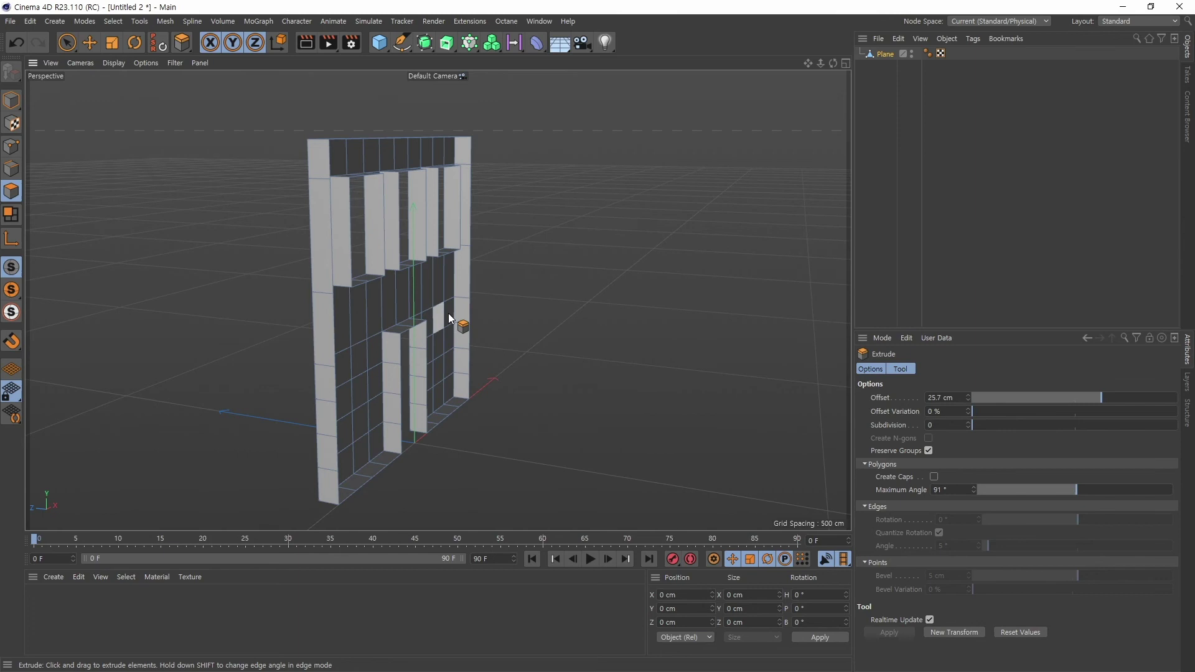
{"action": "left_click", "coordinate": [593, 316]}
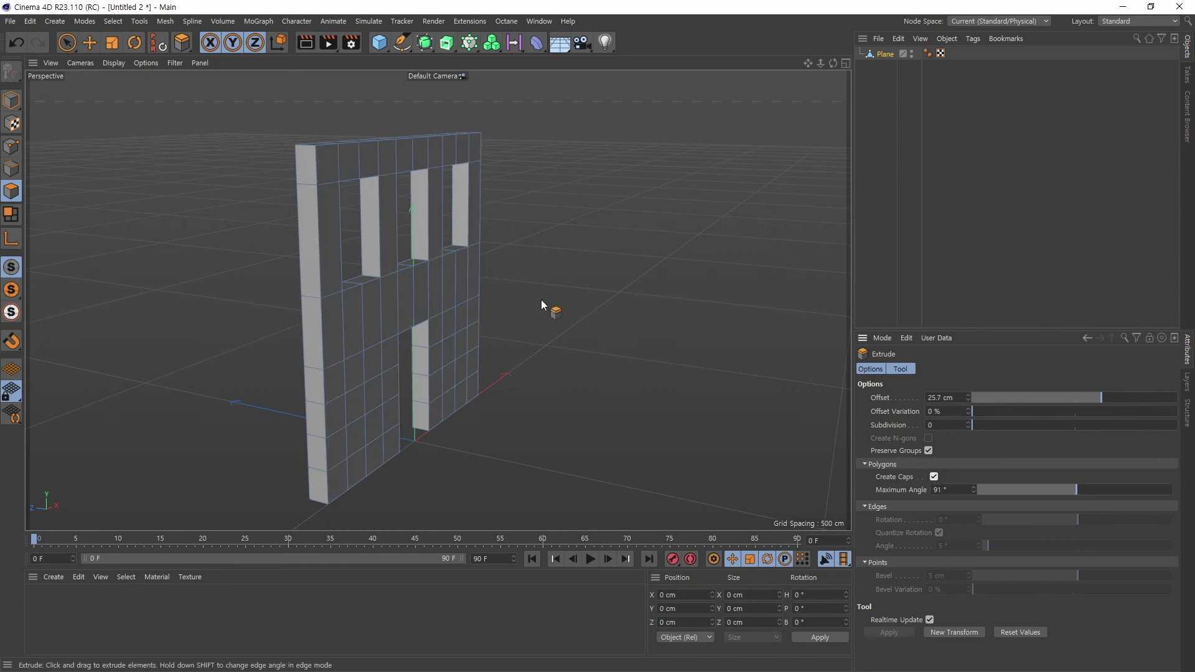
{"action": "left_click", "coordinate": [571, 325]}
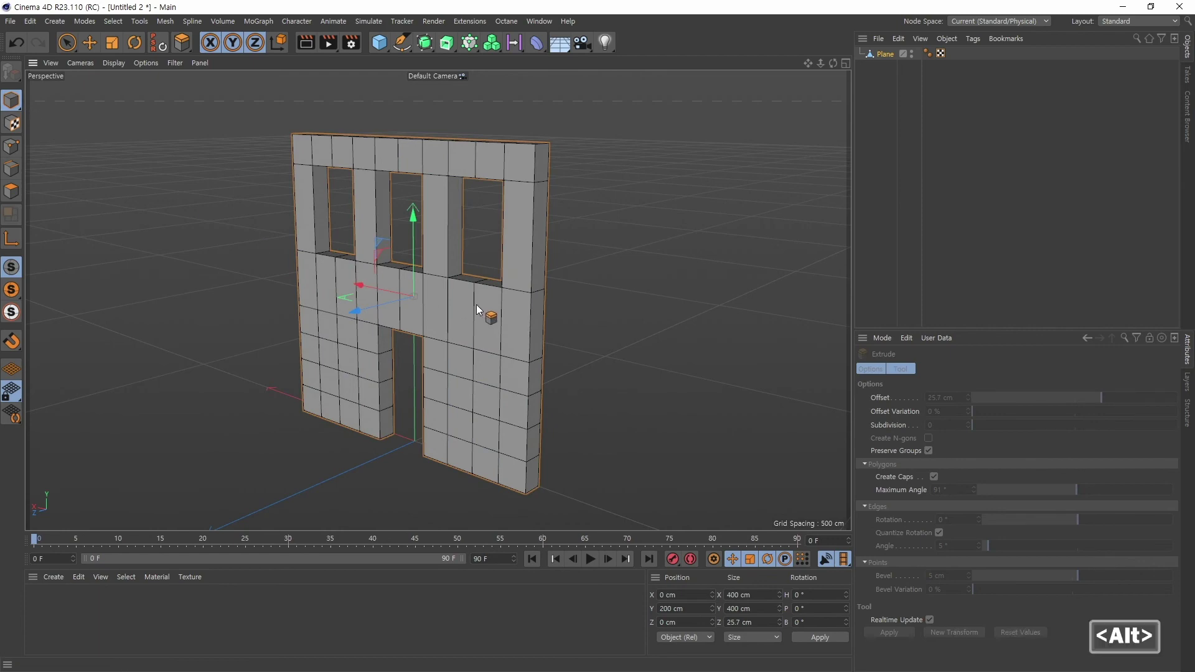
{"action": "middle_click", "coordinate": [593, 290]}
{"action": "left_click", "coordinate": [664, 349]}
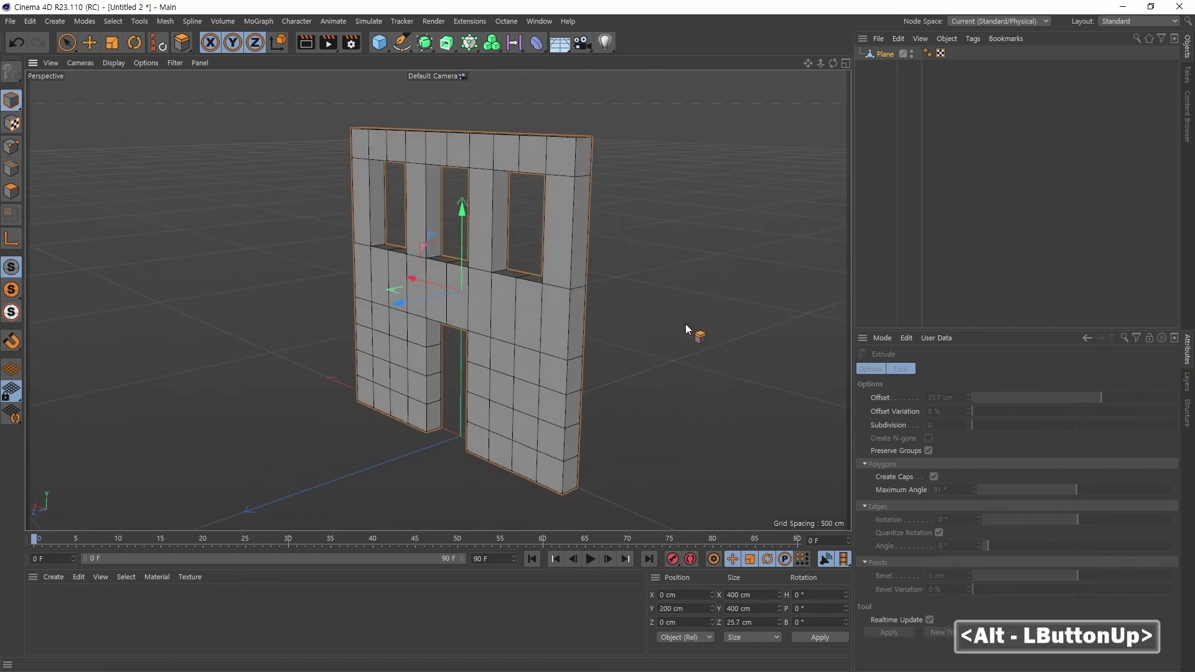
{"action": "left_click", "coordinate": [637, 361]}
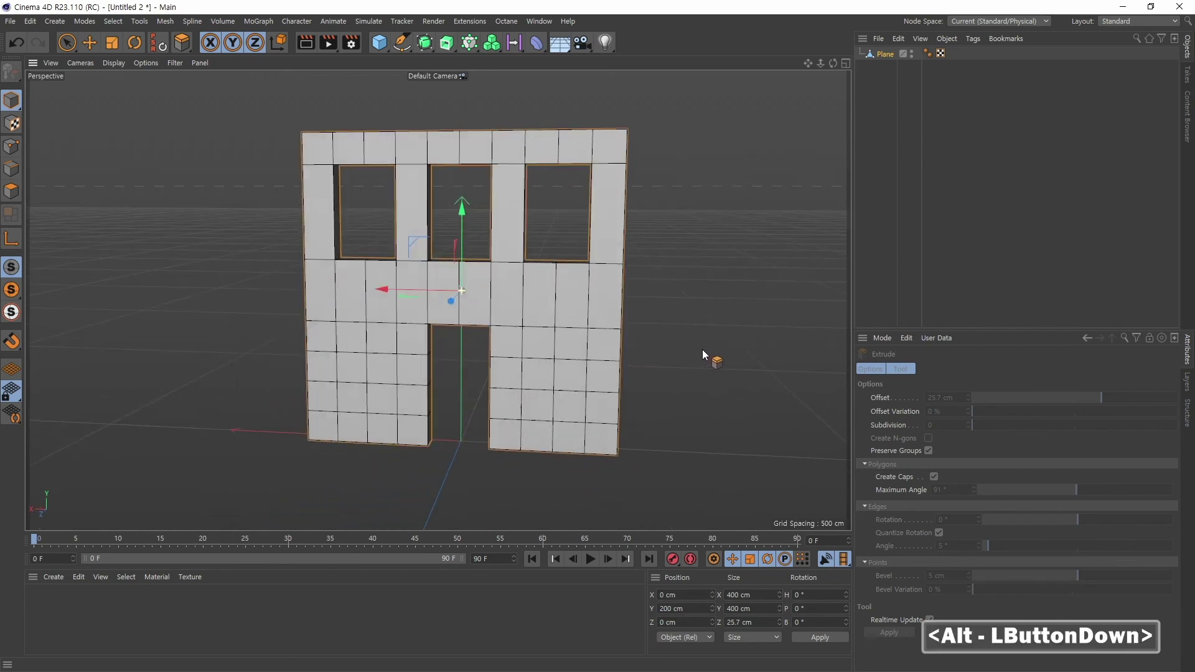